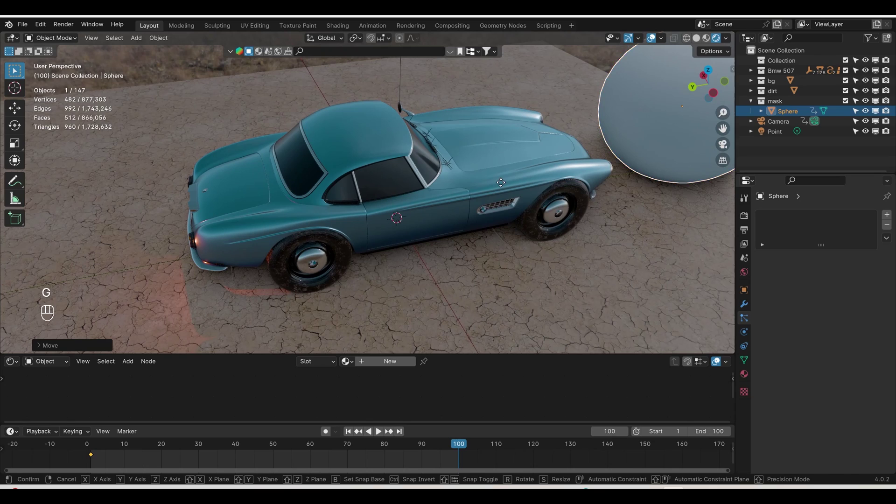
Keyframe the sphere past the car's front at frame 100 and make all its keyframes linear
key("y")
left_click(527, 184)
key("i")
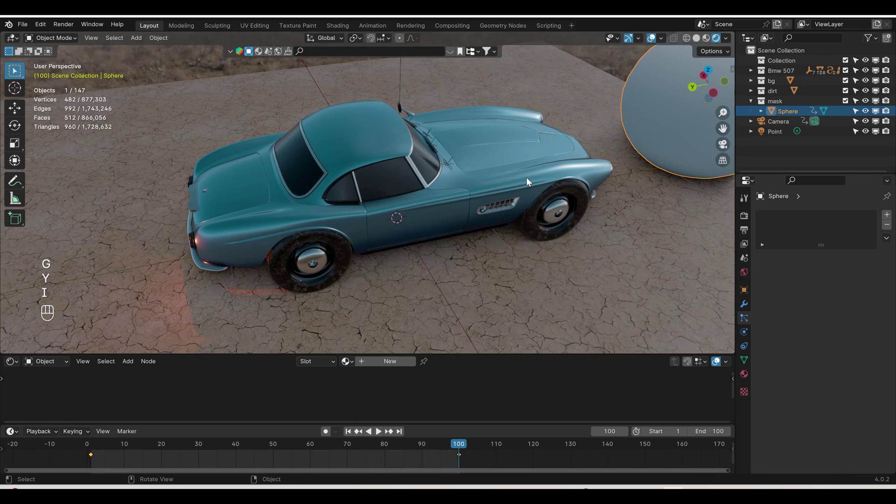
key("a")
key("t")
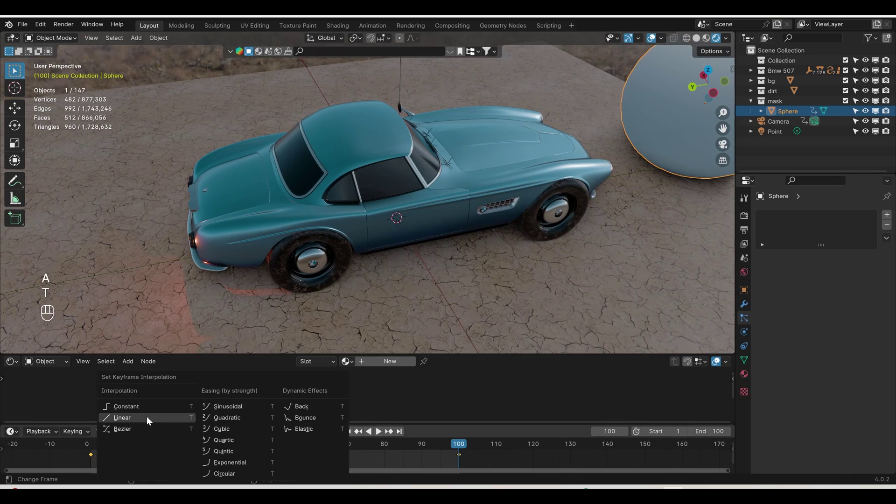
left_click(355, 438)
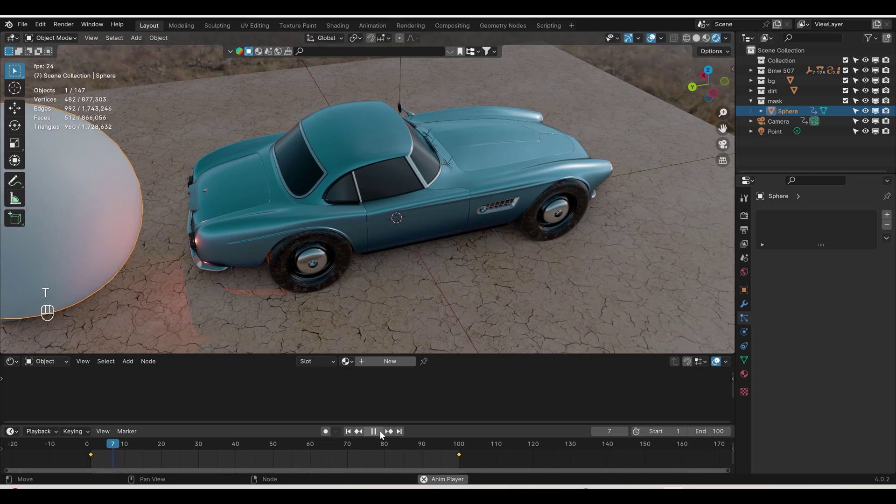
Move the sphere's final keyframe to frame 130 and play back the sweep
left_click(384, 436)
left_click_drag(491, 461, 433, 448)
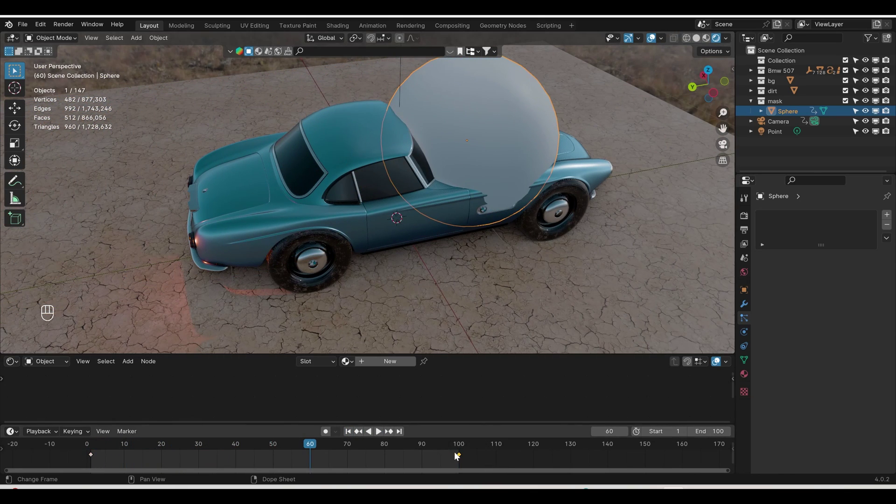
left_click(464, 460)
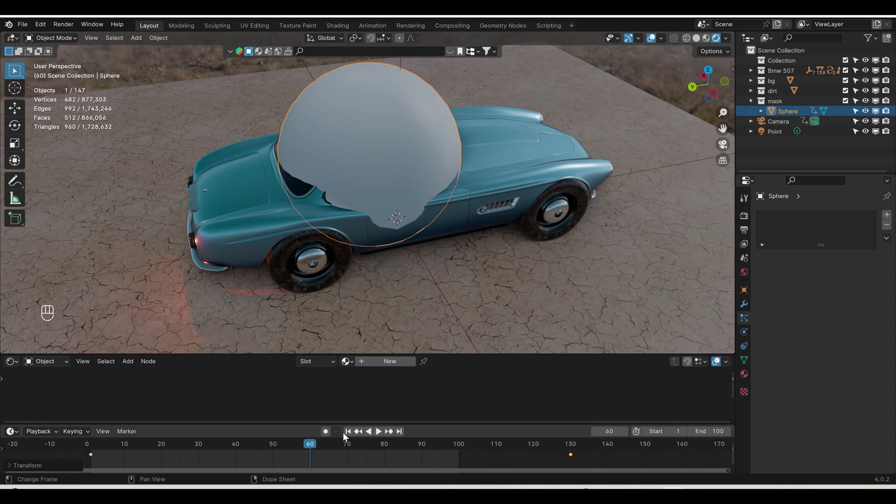
left_click(353, 438)
left_click(382, 435)
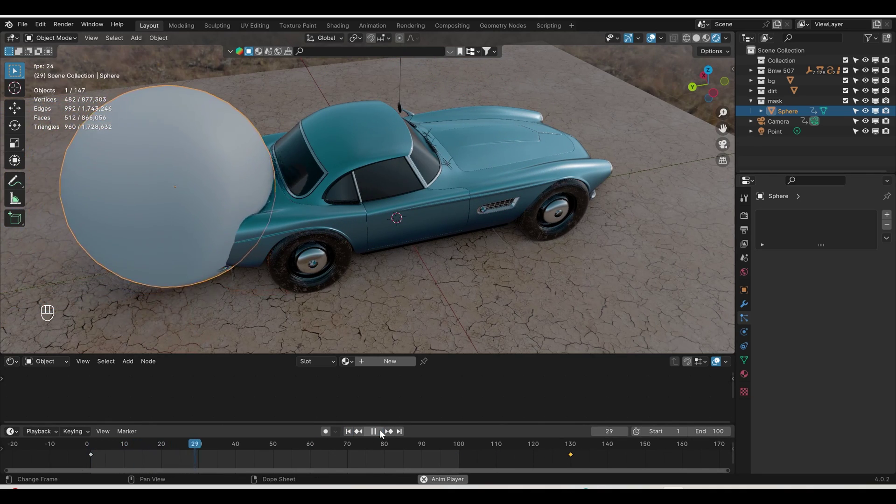
View the sweep through the camera, stop playback and return to the first frame
left_click(725, 151)
left_click_drag(265, 267, 439, 268)
left_click_drag(442, 271, 525, 253)
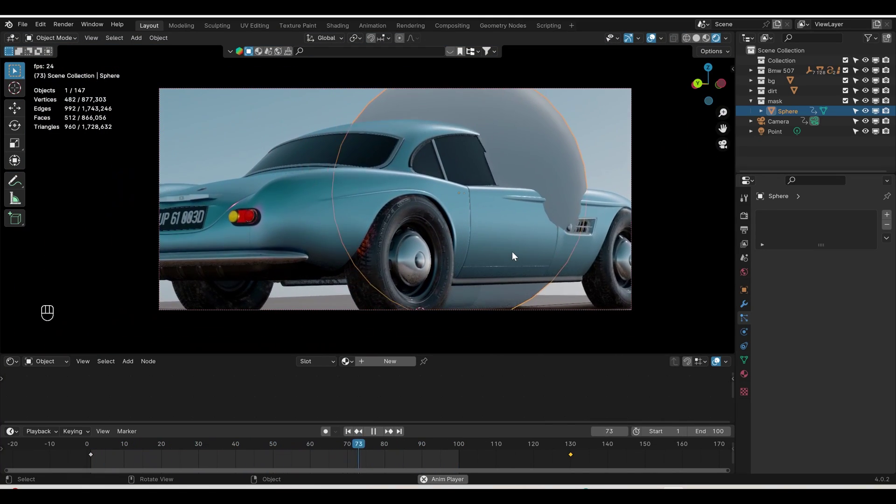
middle_click(495, 254)
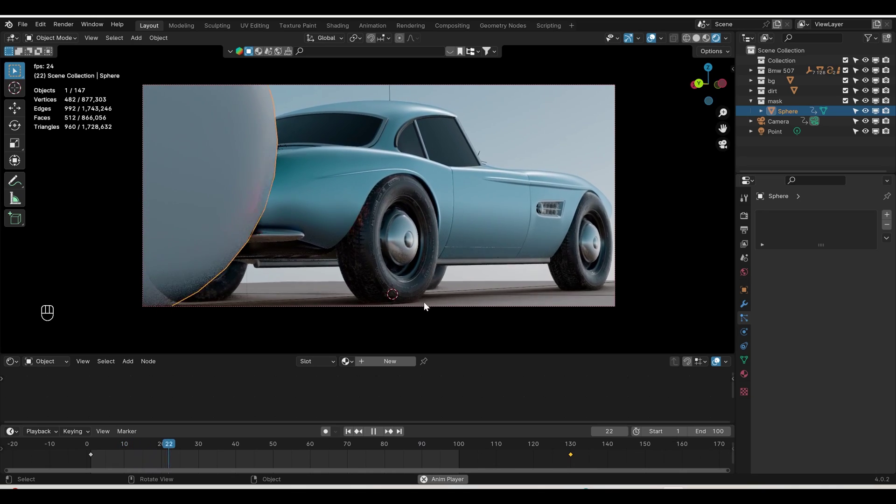
key("ctrl+z")
key("g")
key("ctrl+z")
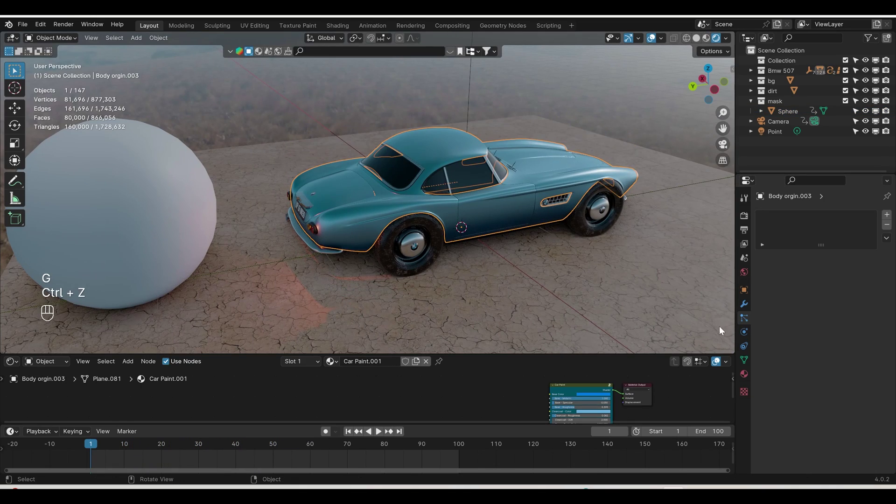
Make the car body a Dynamic Paint canvas with a Weight surface, then select the sphere
left_click_drag(578, 271, 532, 286)
left_click(747, 338)
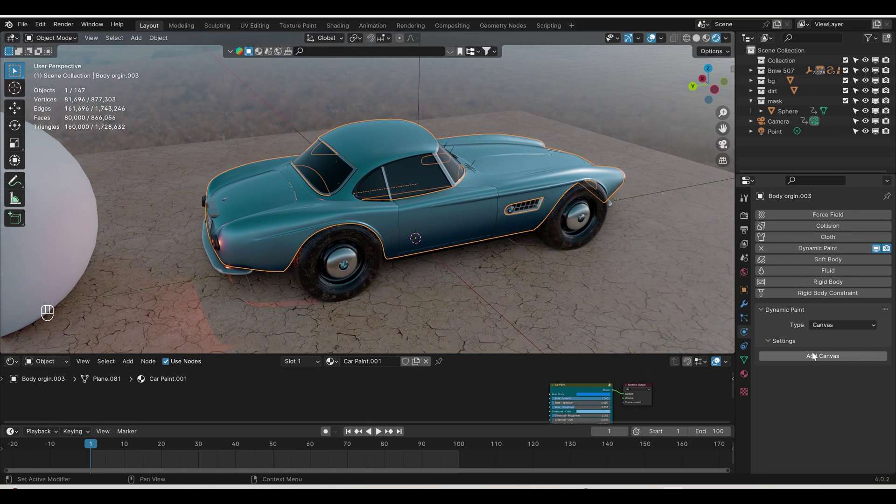
left_click_drag(837, 359, 809, 404)
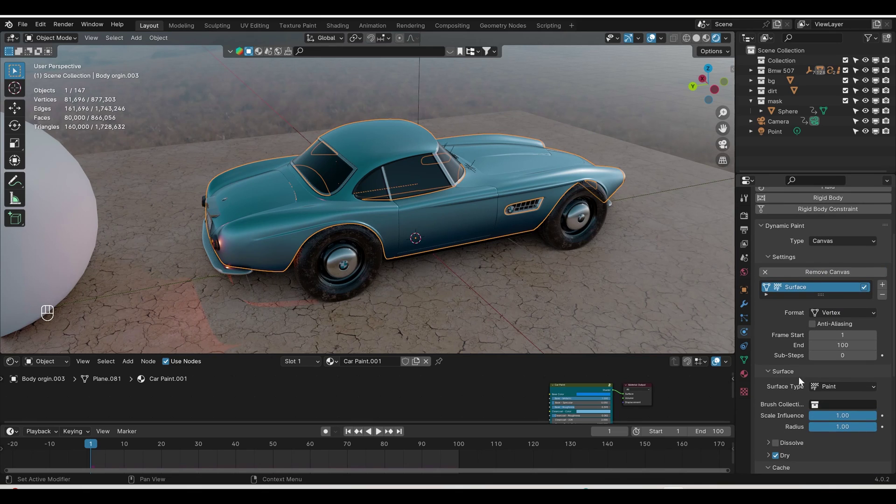
left_click_drag(828, 393, 783, 401)
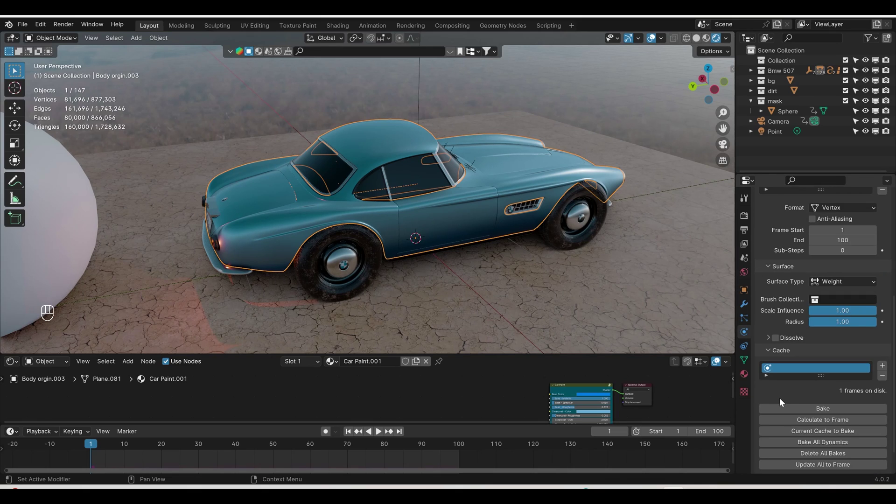
left_click_drag(216, 316, 347, 308)
middle_click(204, 255)
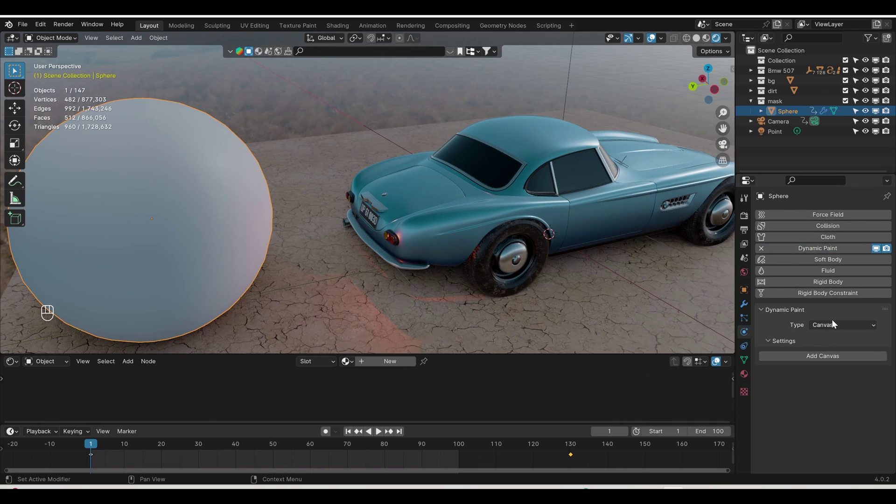
Make the sphere a Dynamic Paint brush painting from mesh volume, then reselect the car body
left_click_drag(836, 323, 833, 354)
left_click(833, 362)
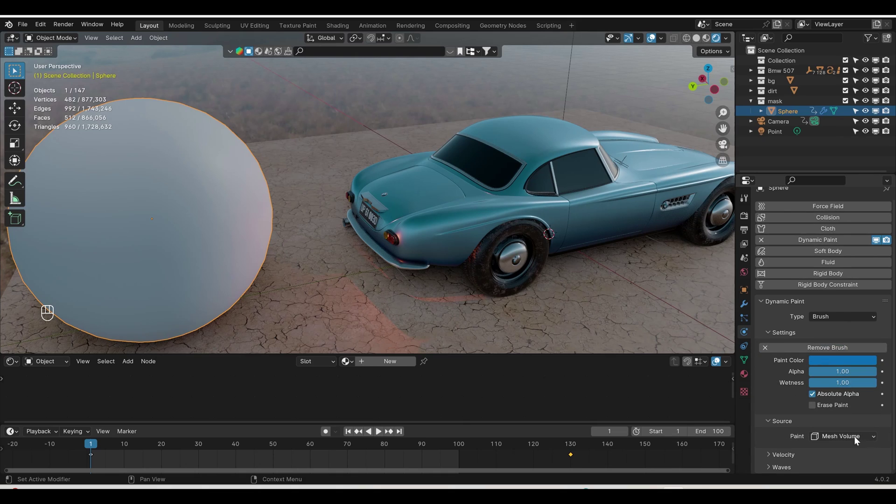
left_click_drag(855, 440, 835, 404)
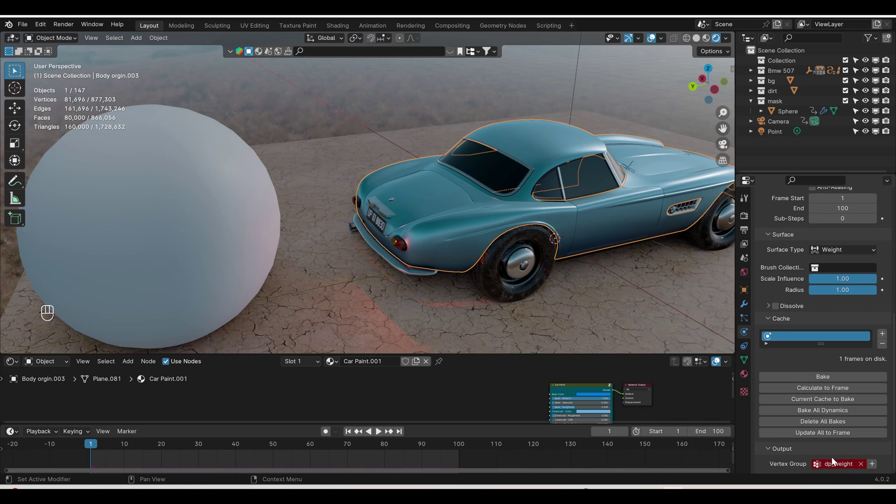
Create the dp_weight output vertex group and play to watch the sphere paint weights
left_click_drag(554, 295, 527, 301)
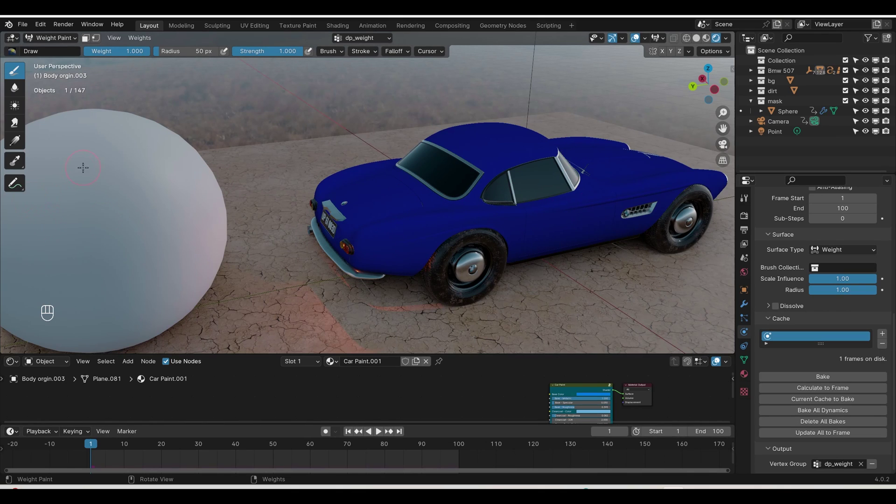
middle_click(382, 436)
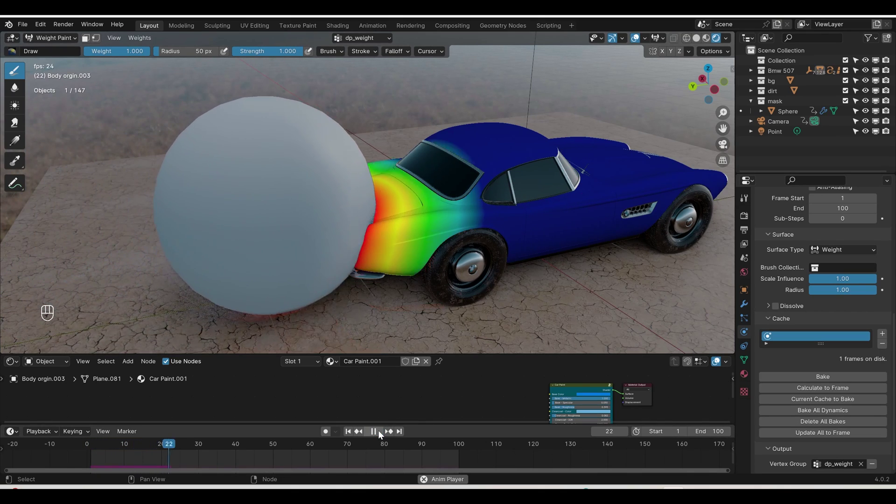
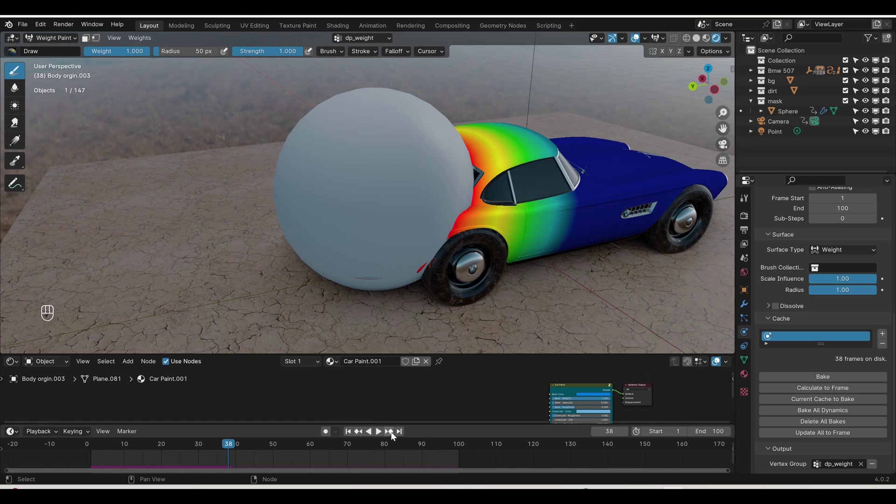
Back in Object Mode, bake the paint and set the sphere's brush source to Proximity
left_click(365, 421)
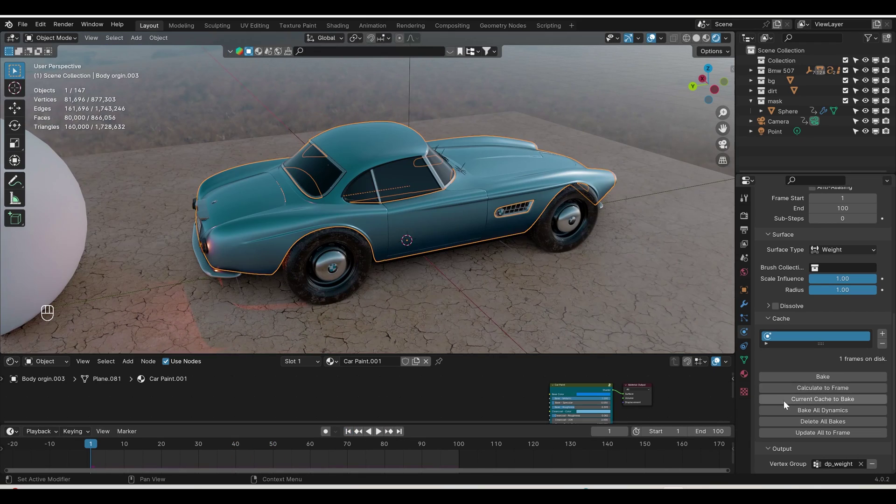
left_click_drag(296, 279, 380, 273)
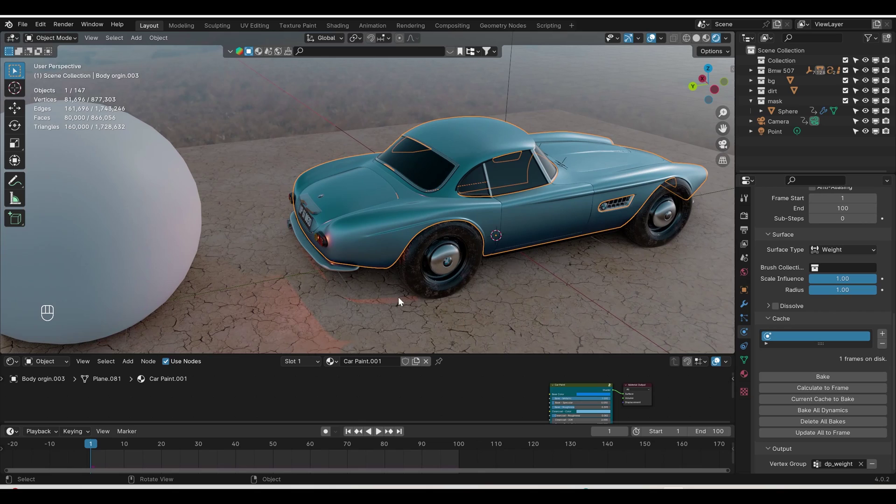
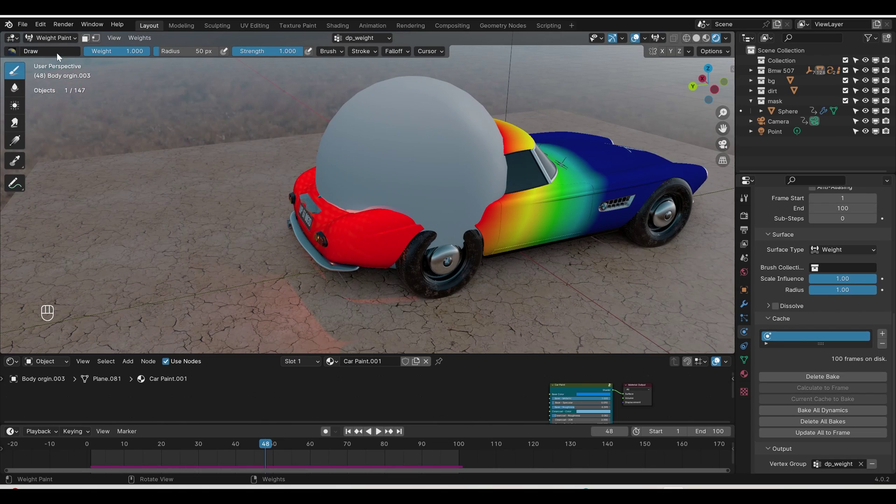
middle_click(57, 61)
middle_click(353, 435)
left_click_drag(461, 292, 480, 285)
middle_click(205, 202)
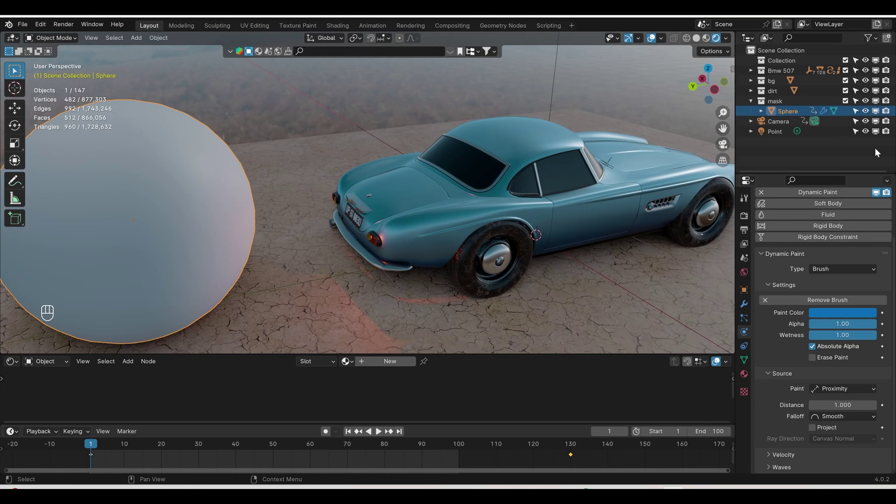
Display the sphere only as a bounding box in the viewport
middle_click(746, 302)
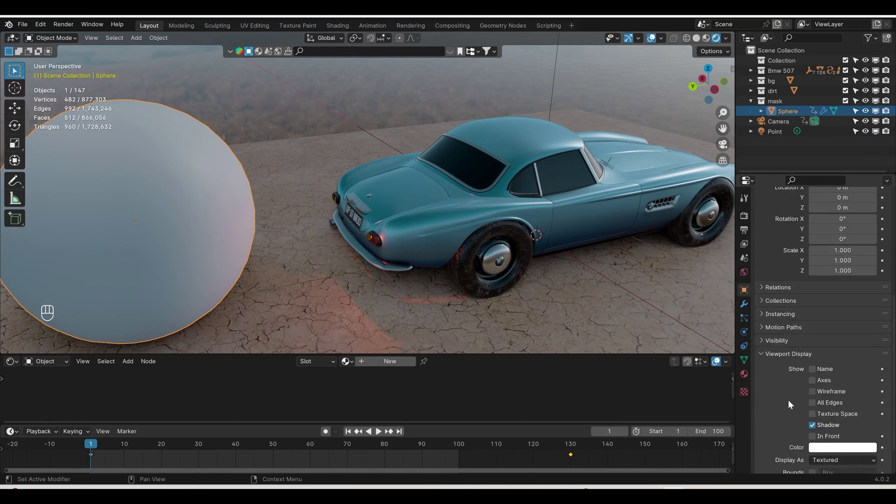
left_click_drag(855, 428, 488, 251)
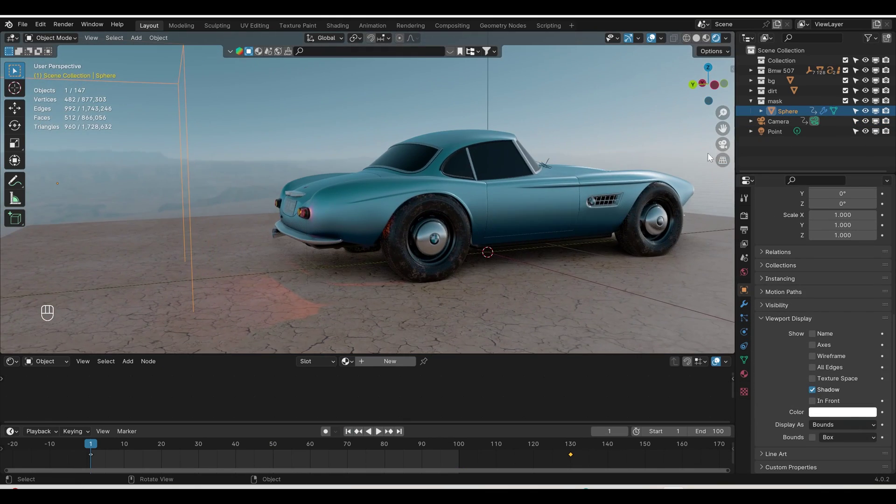
key("ctrl+z")
Scatter a Botaniq grass-and-flowers mix over the car body and inspect it up close
left_click(350, 243)
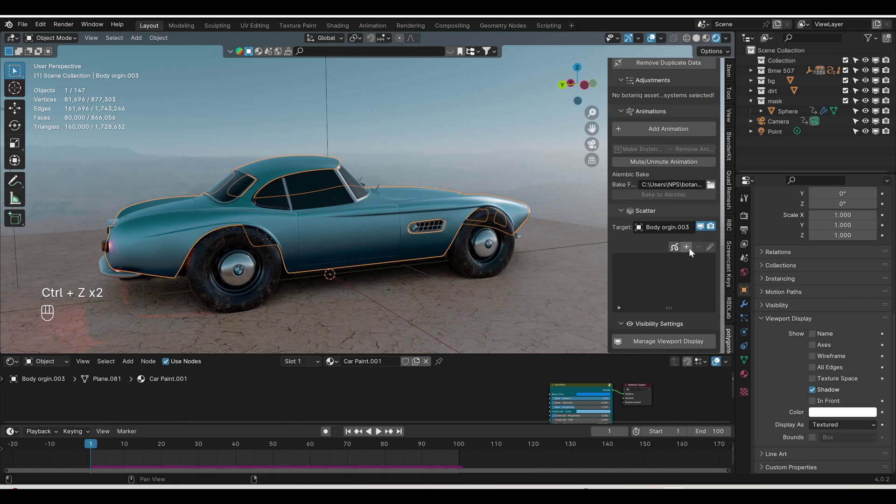
left_click_drag(693, 252, 689, 457)
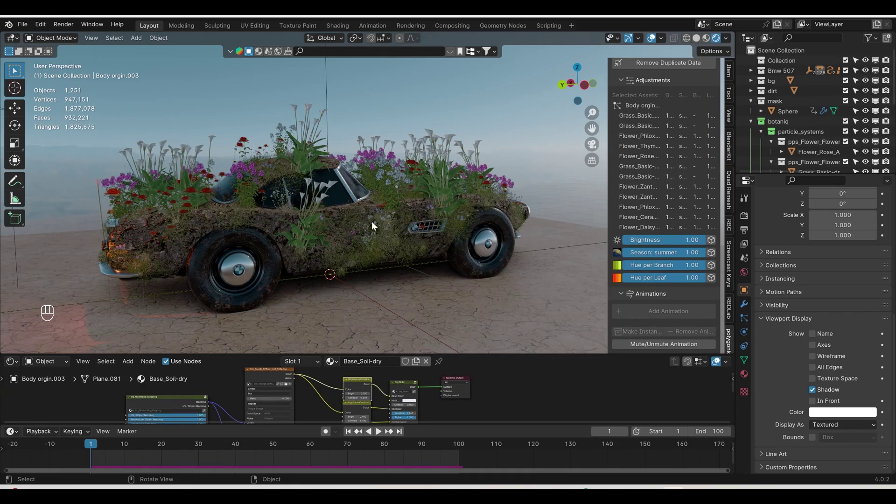
left_click_drag(329, 232, 383, 253)
middle_click(398, 243)
middle_click(421, 267)
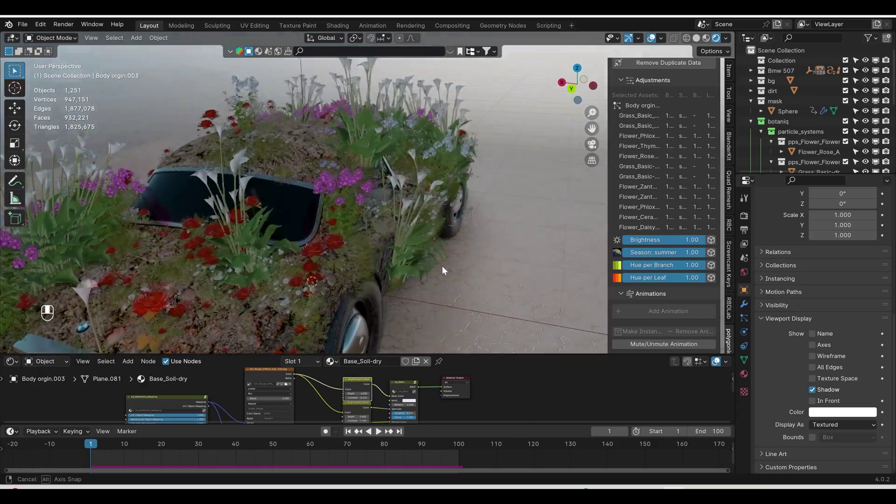
left_click_drag(380, 259, 332, 256)
middle_click(323, 260)
Unlink the Base_Soil-dry material from the car body
middle_click(351, 236)
middle_click(395, 231)
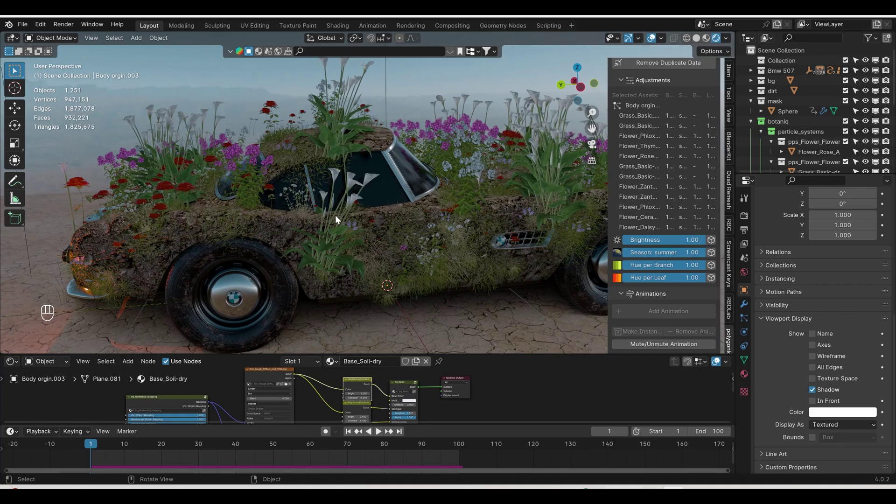
left_click(748, 381)
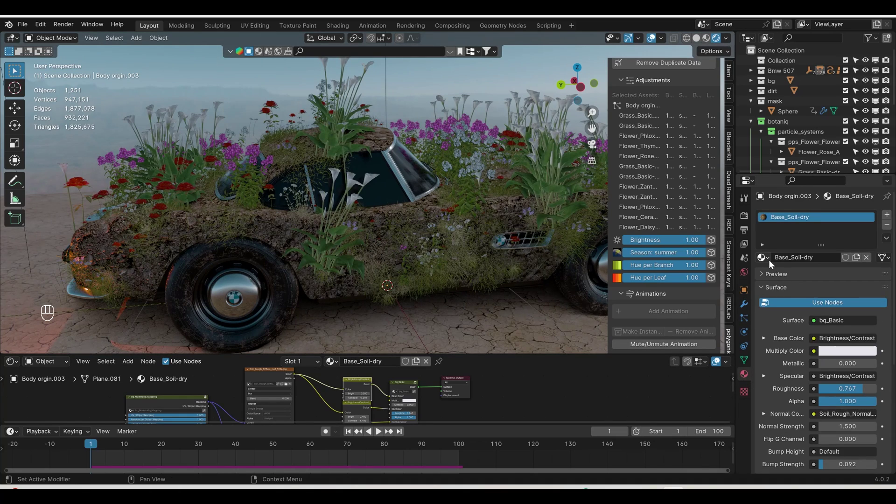
left_click(889, 229)
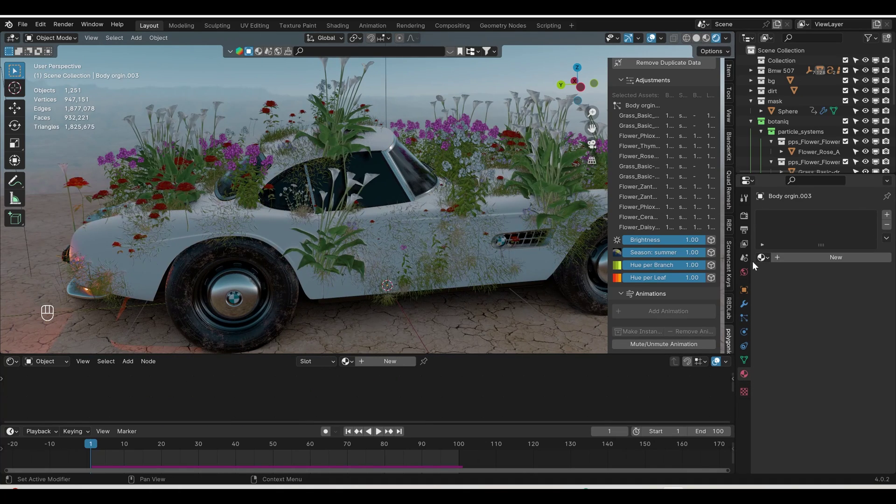
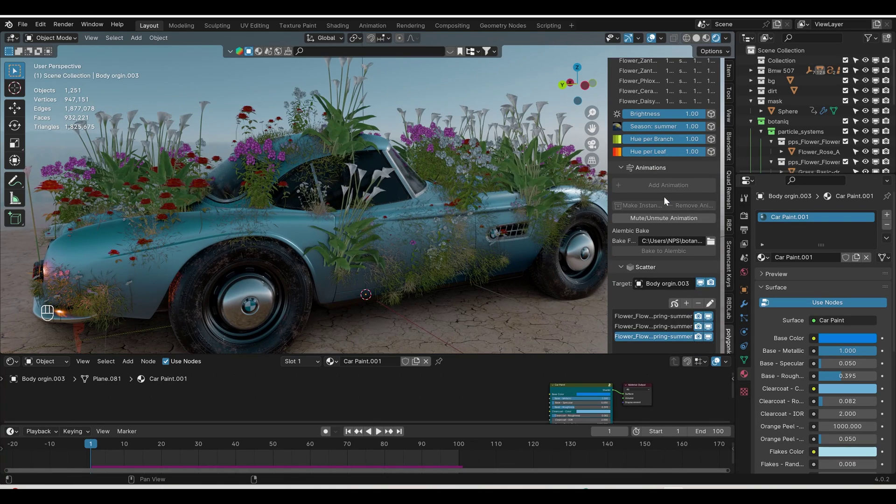
Adjust the second scatter's particle settings: 218 instances, scale 0.33, randomness 0.3, normal rotation
left_click(708, 176)
left_click(703, 174)
left_click(704, 184)
left_click(711, 185)
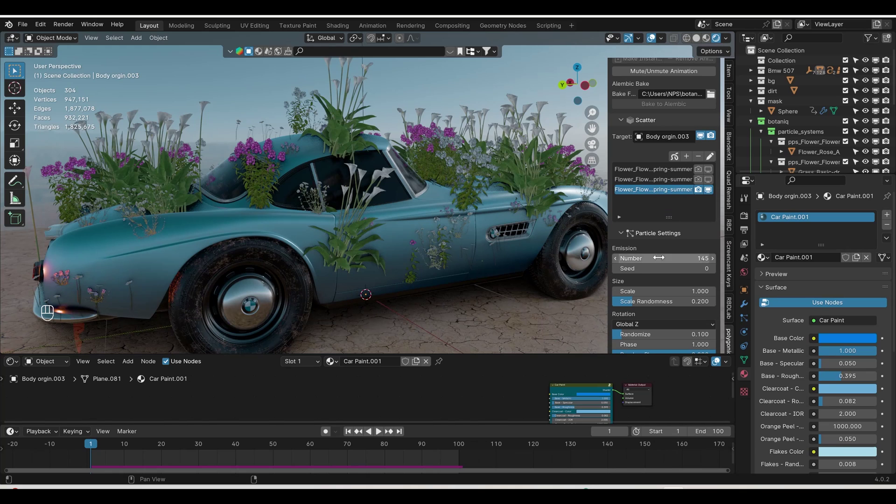
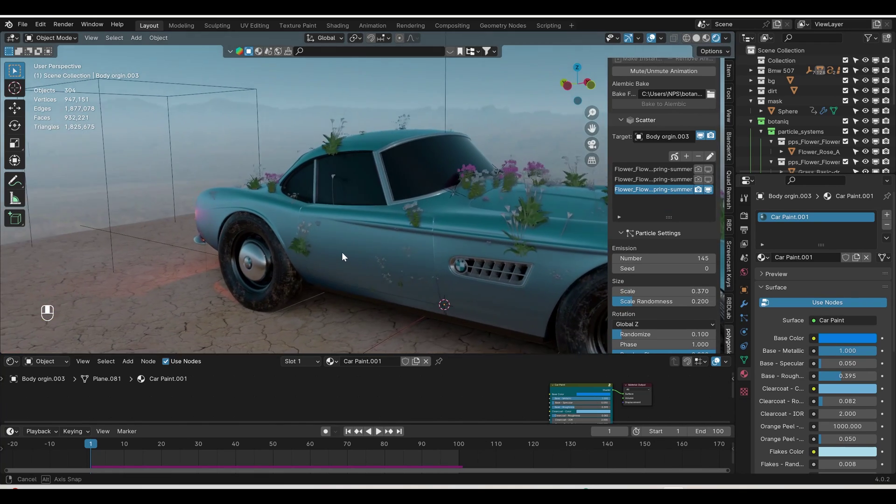
left_click(339, 260)
left_click(515, 257)
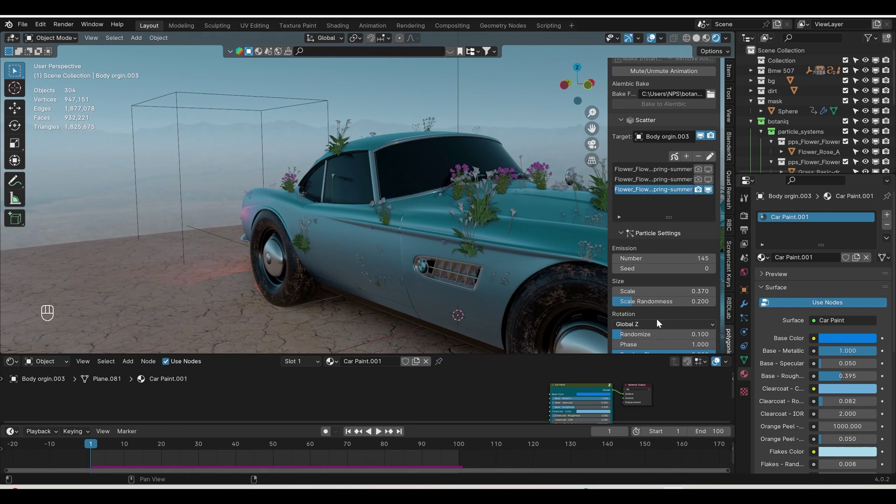
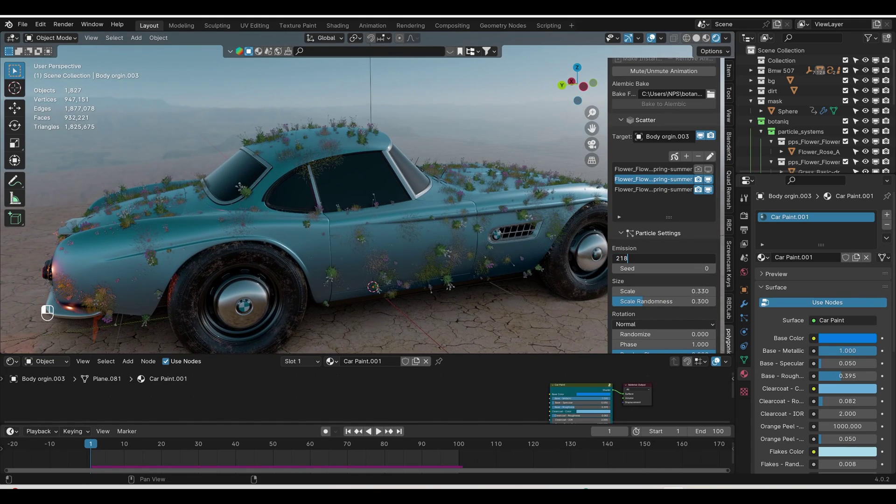
Raise the scatter to 4450 instances at scale 0.22 with 0.73 randomness and orbit the overgrown car
key("0")
key("0")
left_click(493, 258)
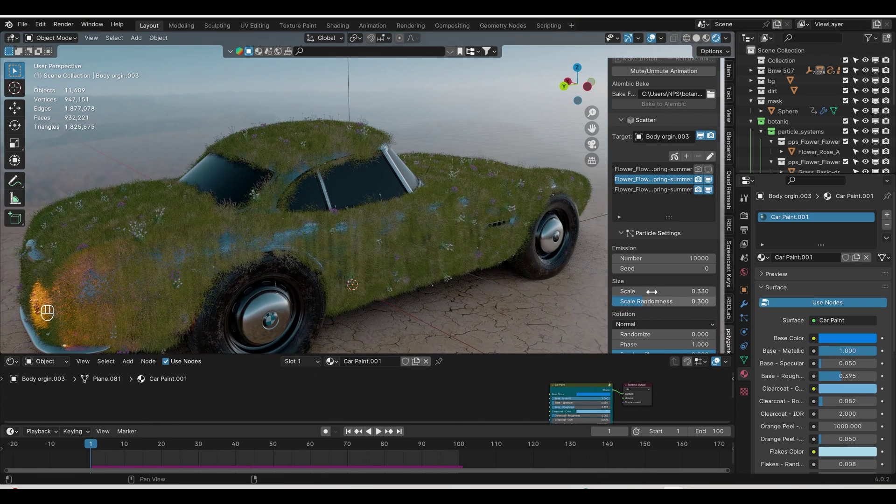
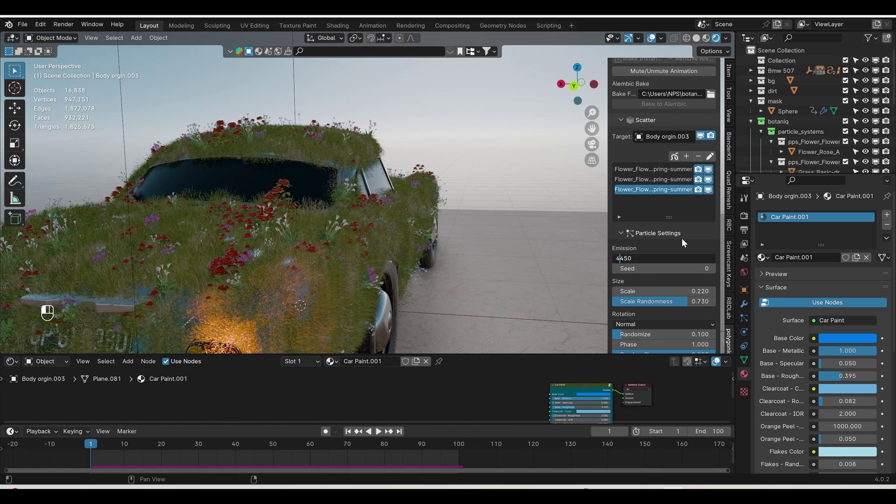
middle_click(374, 257)
left_click_drag(394, 258, 406, 250)
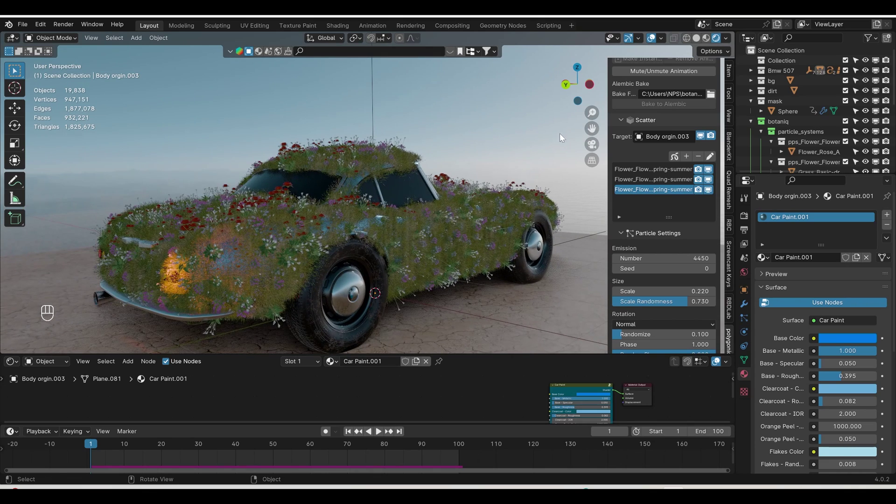
Switch to Solid shading, save, and raise the scatter's scale randomness to 0.821
left_click(701, 45)
middle_click(701, 45)
key("ctrl+s")
left_click_drag(413, 261, 392, 262)
left_click_drag(392, 262, 426, 267)
middle_click(426, 268)
left_click(426, 260)
left_click_drag(414, 276, 374, 420)
Play the growth animation briefly and orbit around the vegetation-covered car
left_click(382, 432)
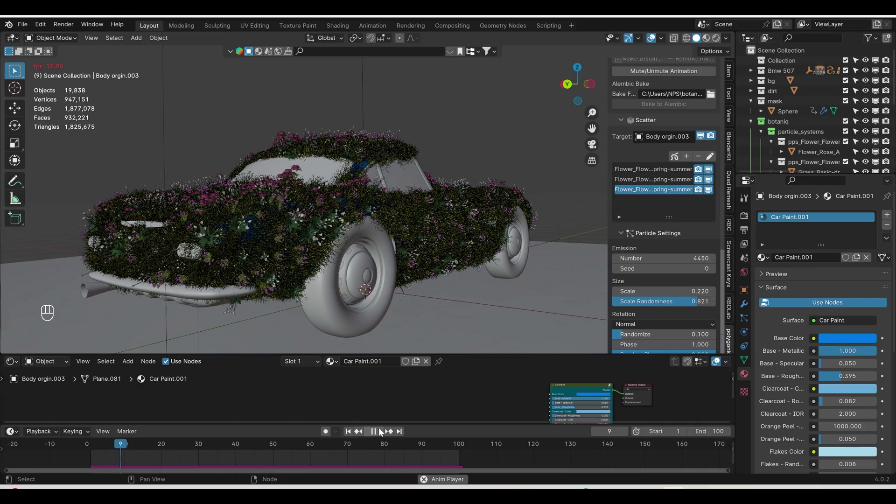
left_click(383, 431)
left_click_drag(451, 300, 447, 301)
left_click_drag(474, 304, 444, 302)
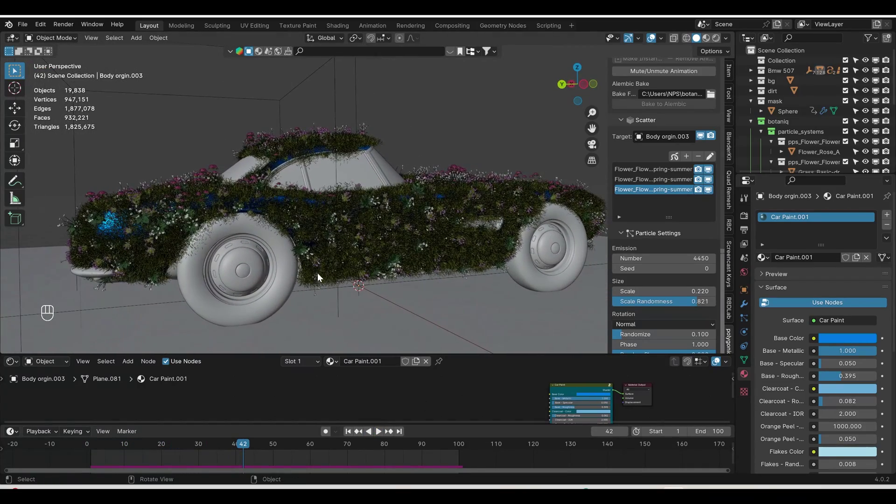
middle_click(365, 257)
left_click_drag(460, 263, 446, 267)
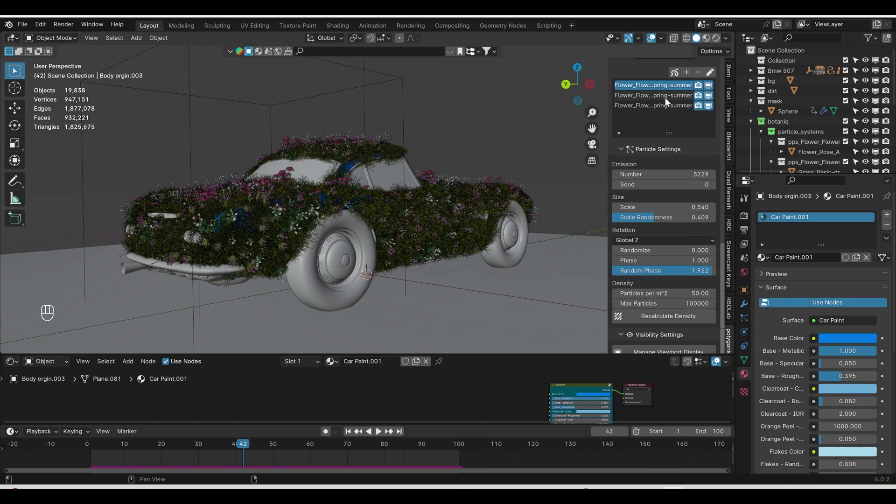
Set the rose scatter's Rotation to Normal and adjust its Randomize, Phase and Random Phase values
middle_click(702, 101)
middle_click(710, 101)
middle_click(704, 110)
left_click_drag(250, 455, 270, 436)
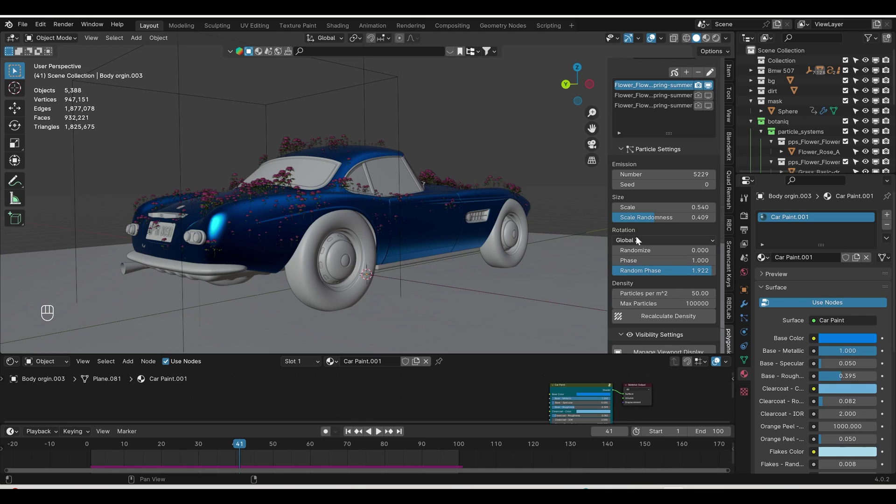
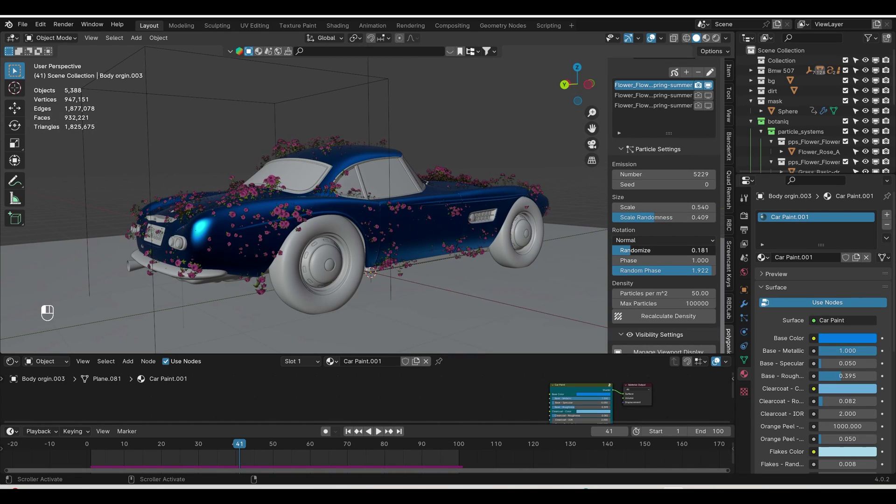
left_click_drag(670, 287, 225, 456)
left_click_drag(136, 463, 697, 335)
left_click_drag(697, 335, 153, 443)
Replay the animation from frame 1 so the flowers regrow over the bare car
left_click(355, 435)
left_click(379, 434)
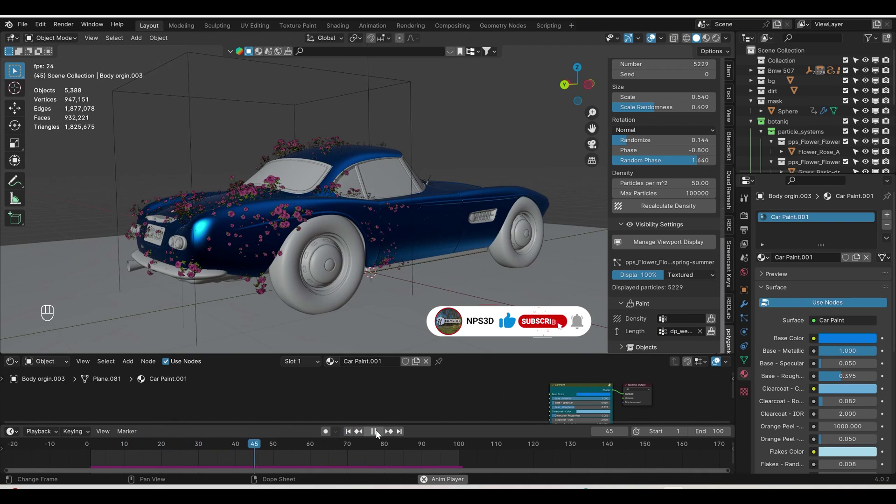
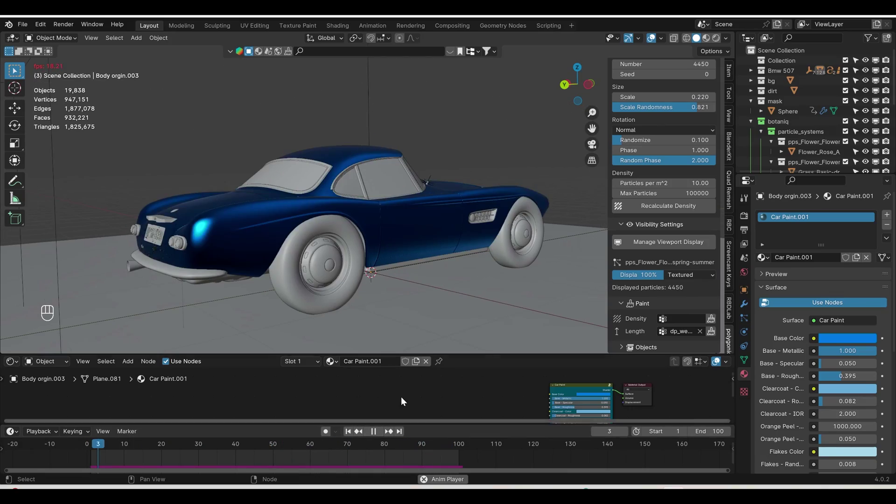
Watch the vegetation overgrow the car from camera view, then stop playback and return to frame 1
left_click(592, 146)
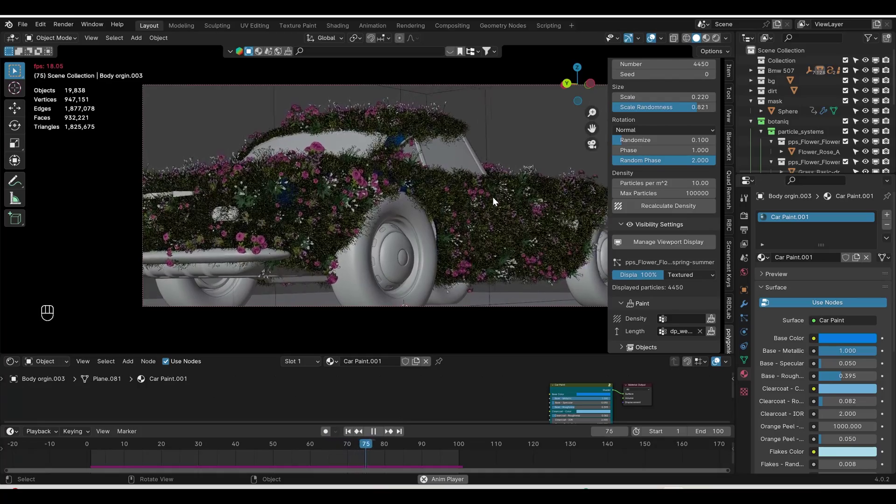
key("n")
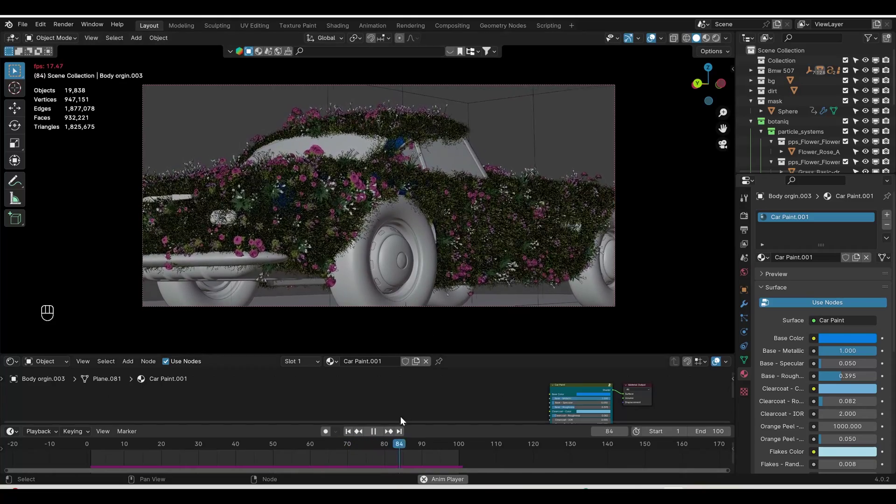
left_click(375, 437)
left_click(720, 44)
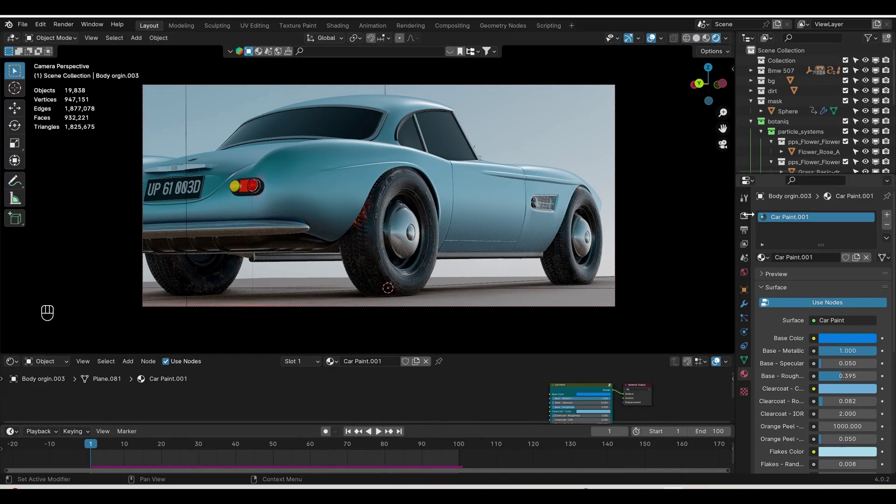
Switch the render engine to Cycles with GPU Compute and use Rendered viewport shading
left_click(744, 219)
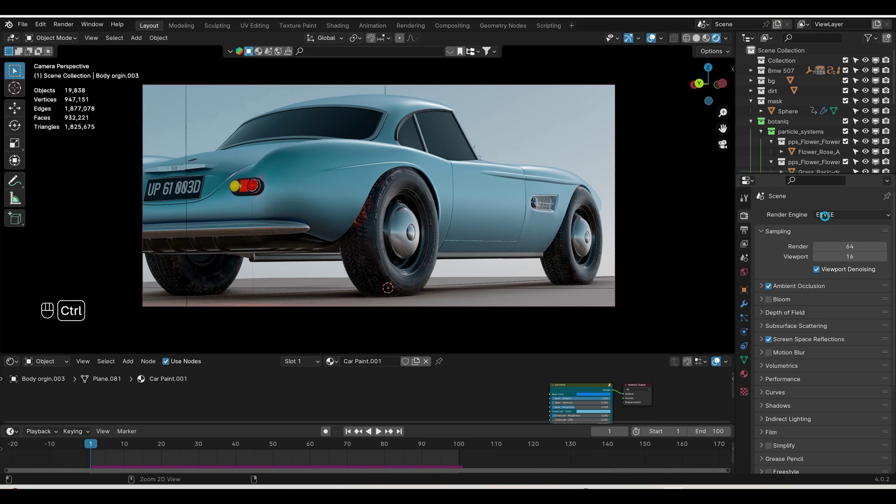
left_click_drag(826, 222, 355, 448)
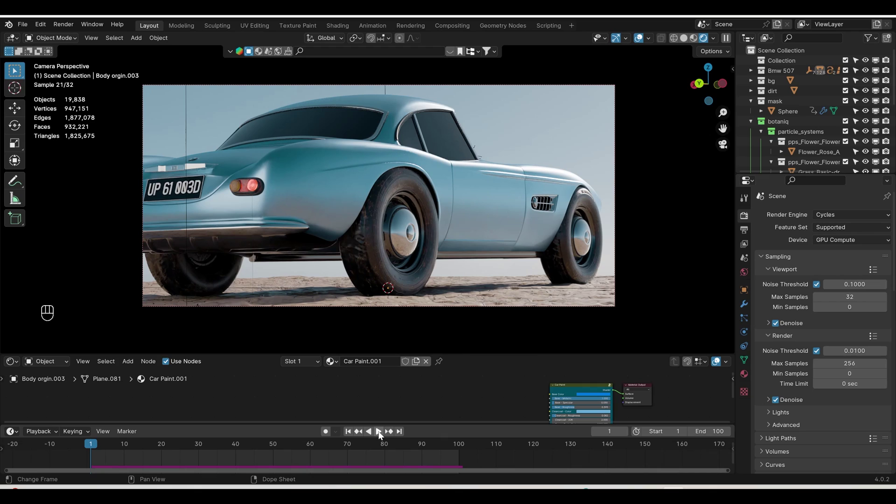
left_click(751, 126)
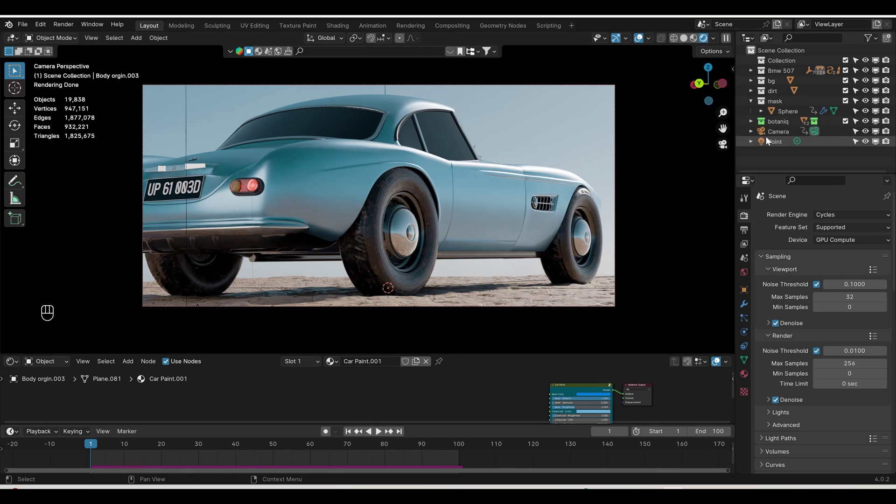
Hide the dynamic-paint mask Sphere from the viewport and render
left_click(873, 113)
left_click(883, 116)
left_click(889, 117)
Play the rendered animation of flowers spreading over the car, then review the 1080 × 1080 output settings
left_click(380, 435)
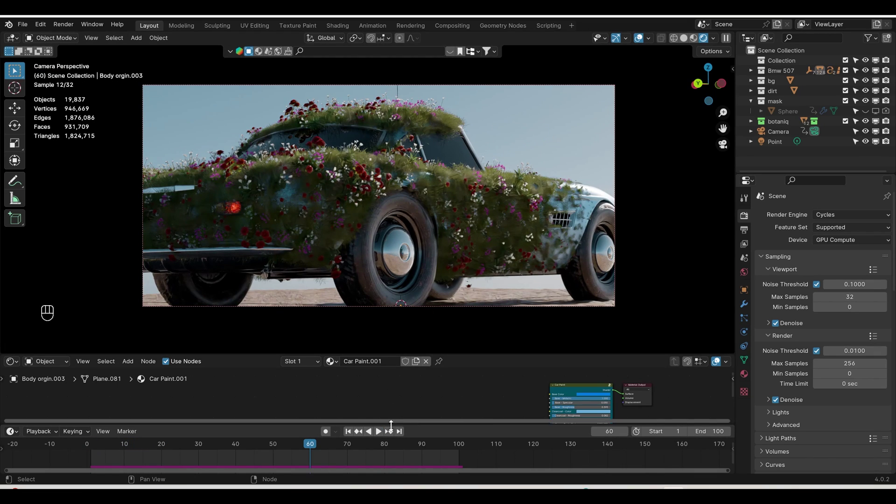
left_click(386, 436)
left_click(380, 435)
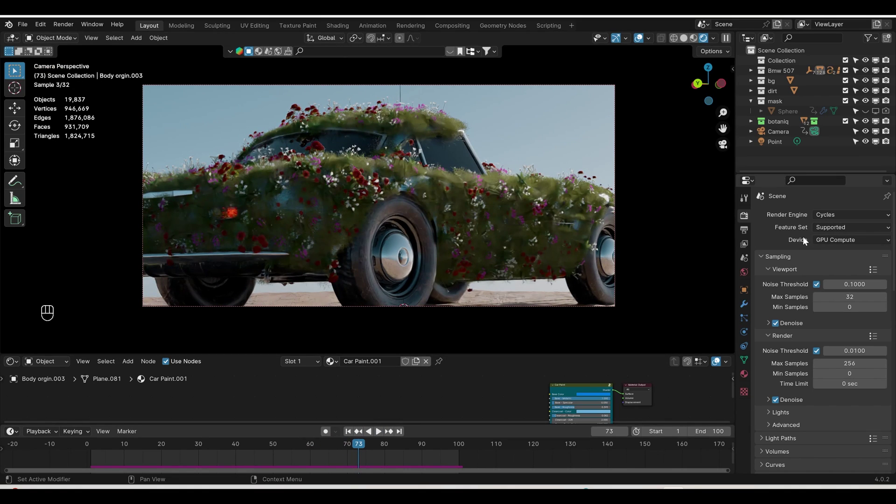
left_click(385, 436)
left_click(525, 260)
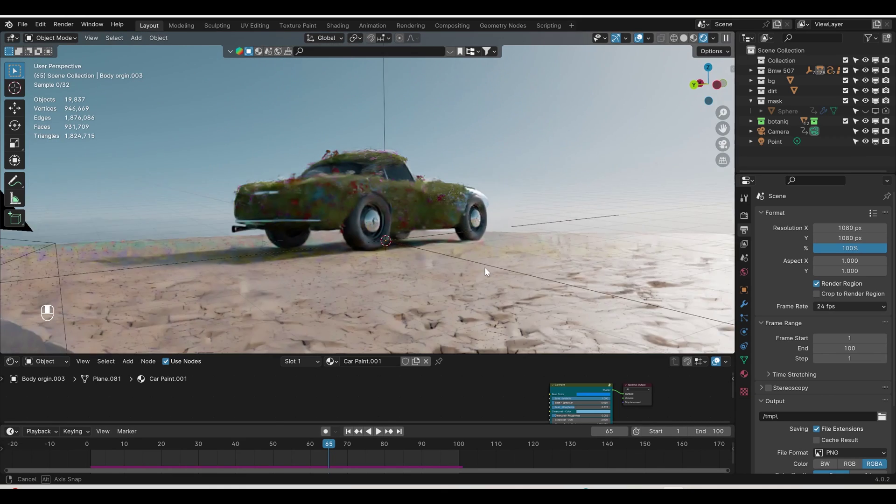